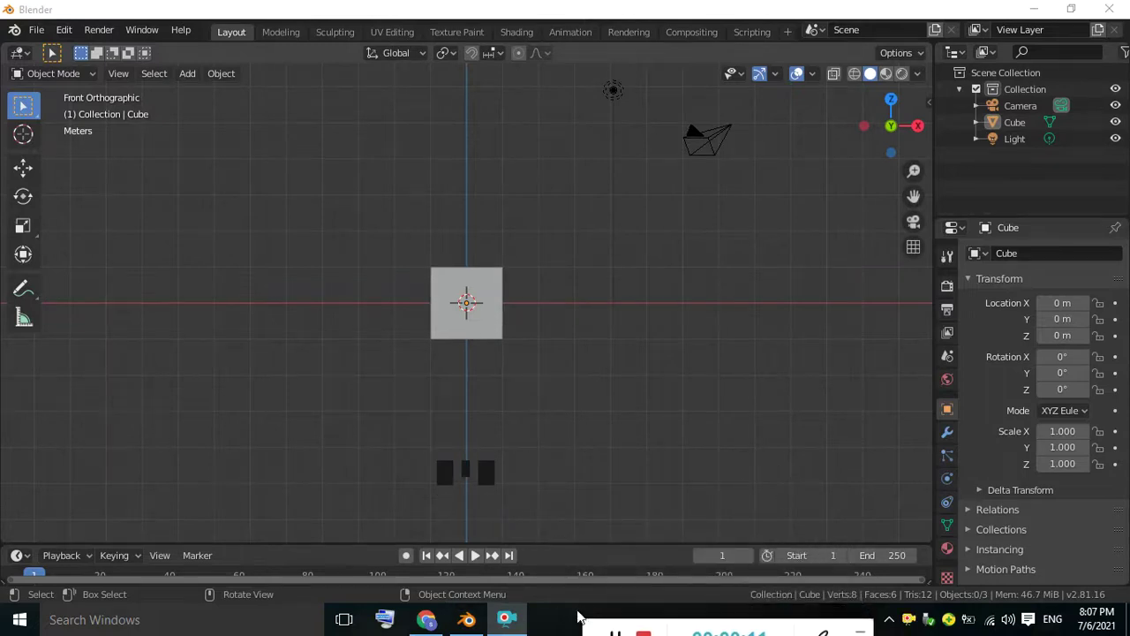
Delete the default camera and light so only the cube remains in the scene
left_click(627, 247)
left_click(588, 91)
left_click_drag(697, 182, 474, 284)
left_click(474, 284)
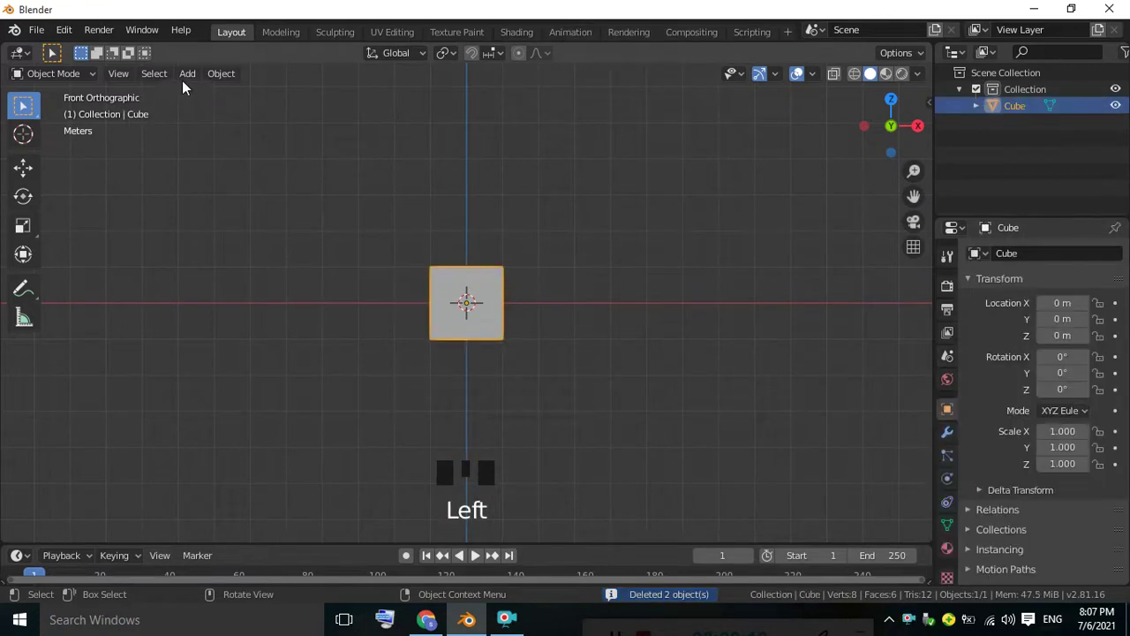
Add an Array modifier to the cube with Count 6 and a small gap between copies
left_click(954, 437)
left_click_drag(1037, 264, 1114, 354)
left_click_drag(1115, 352, 911, 354)
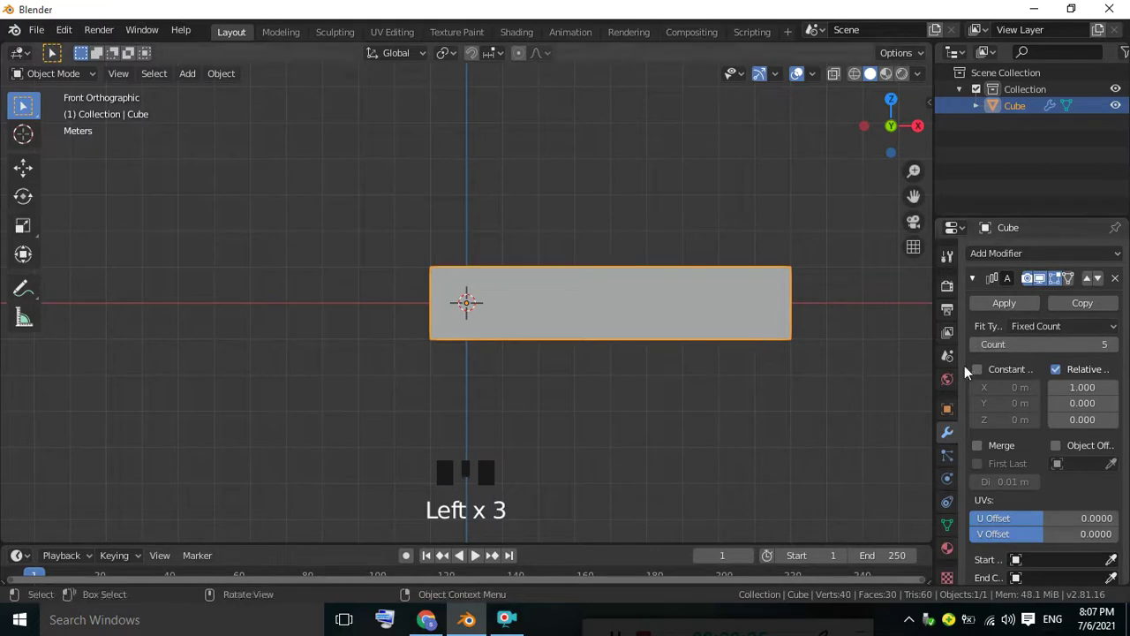
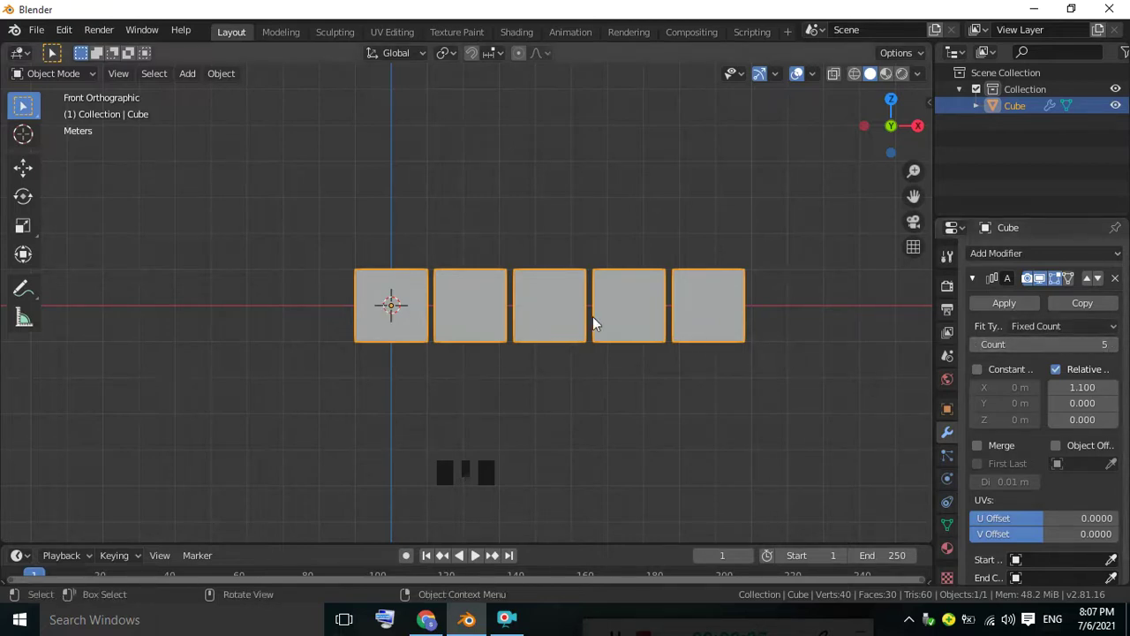
left_click(1123, 351)
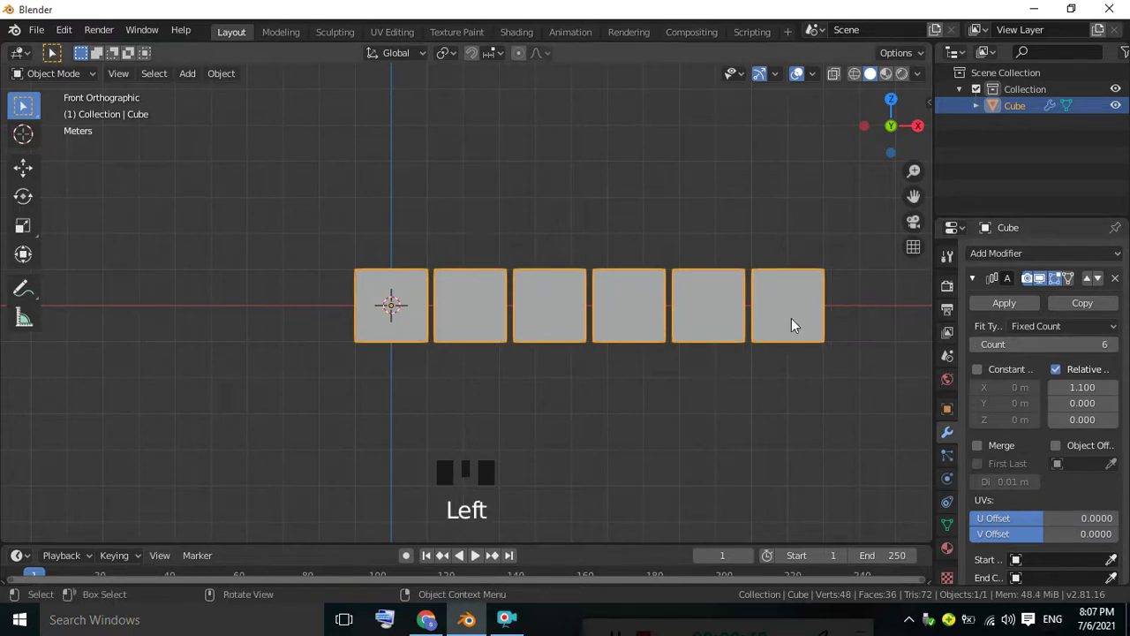
left_click_drag(1090, 326, 994, 383)
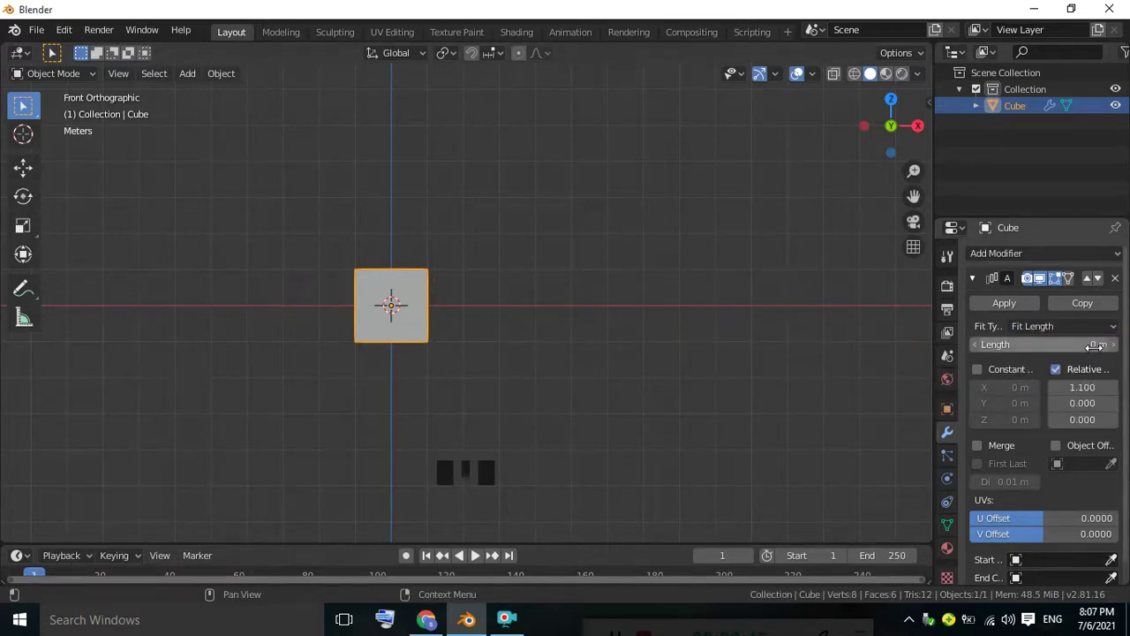
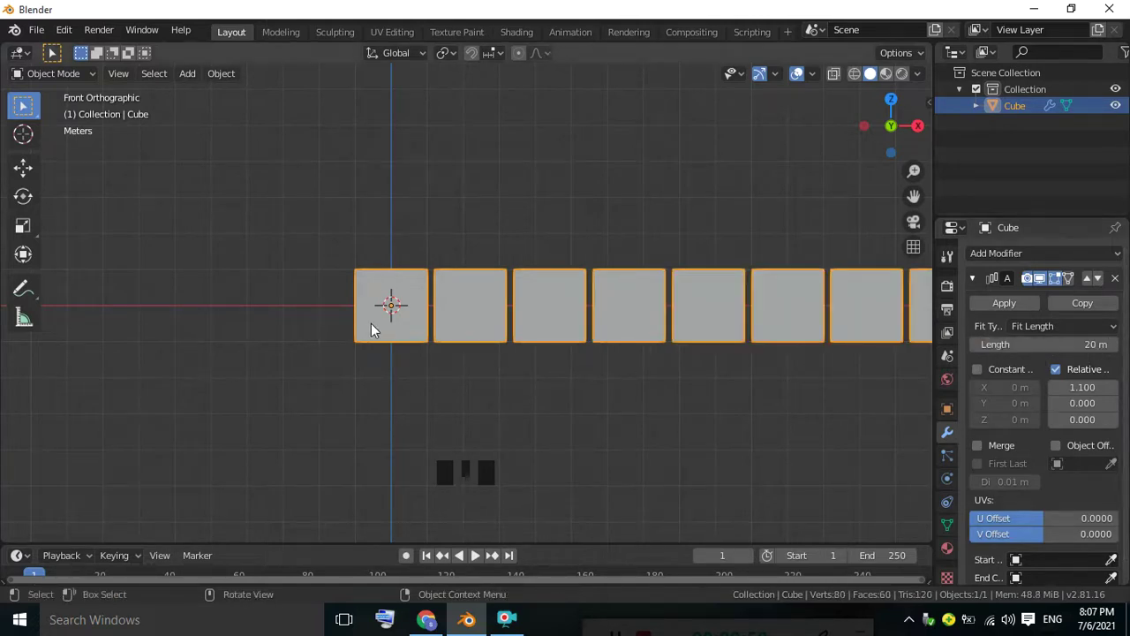
Switch the Array modifier's Fit Type to Fit Curve instead of a fixed count
scroll("down", 3)
scroll("down", 3)
scroll("up", 3)
scroll("down", 3)
scroll("down", 3)
left_click_drag(1114, 333, 709, 358)
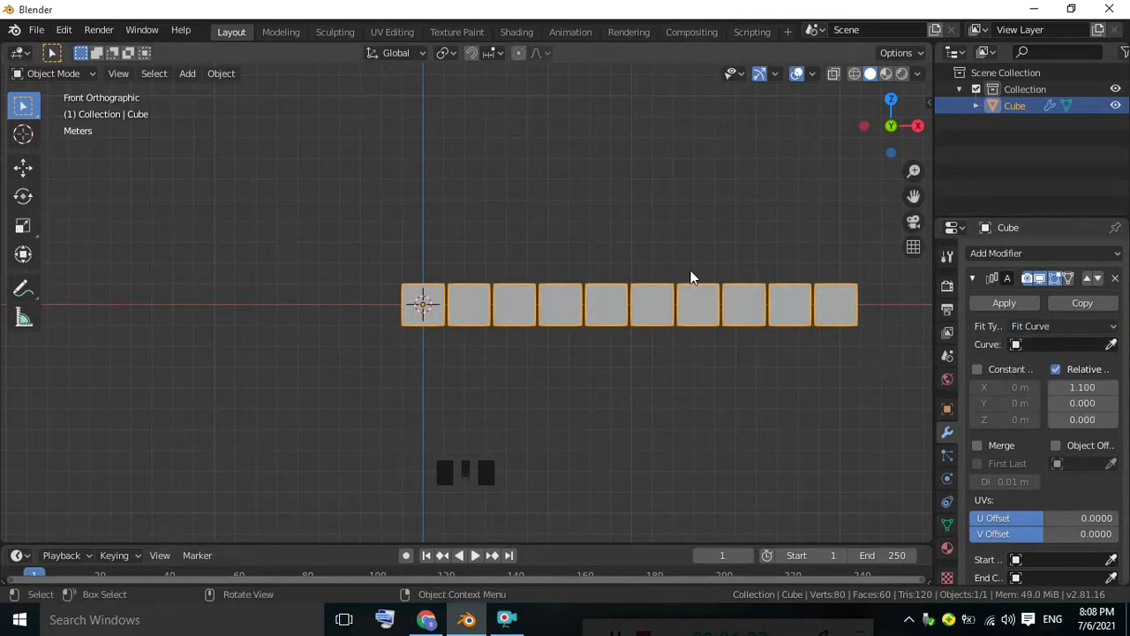
left_click_drag(632, 278, 549, 290)
scroll("up", 3)
Add a Bezier circle and scale it up large around the row of cubes
left_click_drag(568, 274, 559, 247)
left_click_drag(559, 248, 573, 251)
left_click_drag(195, 77, 342, 129)
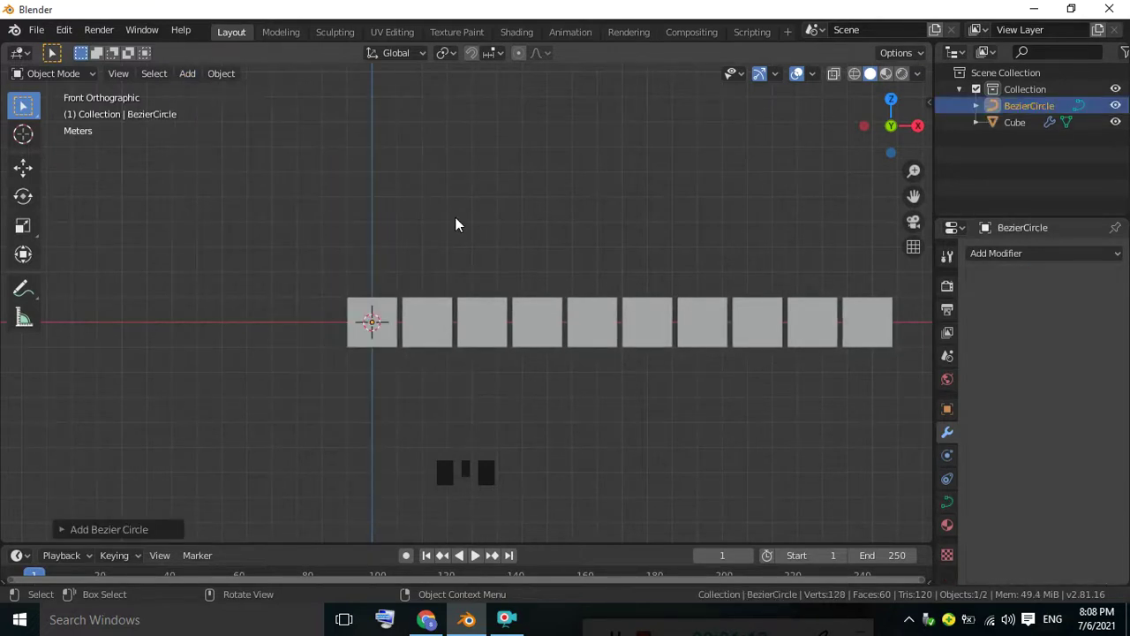
left_click_drag(459, 225, 476, 271)
key("s")
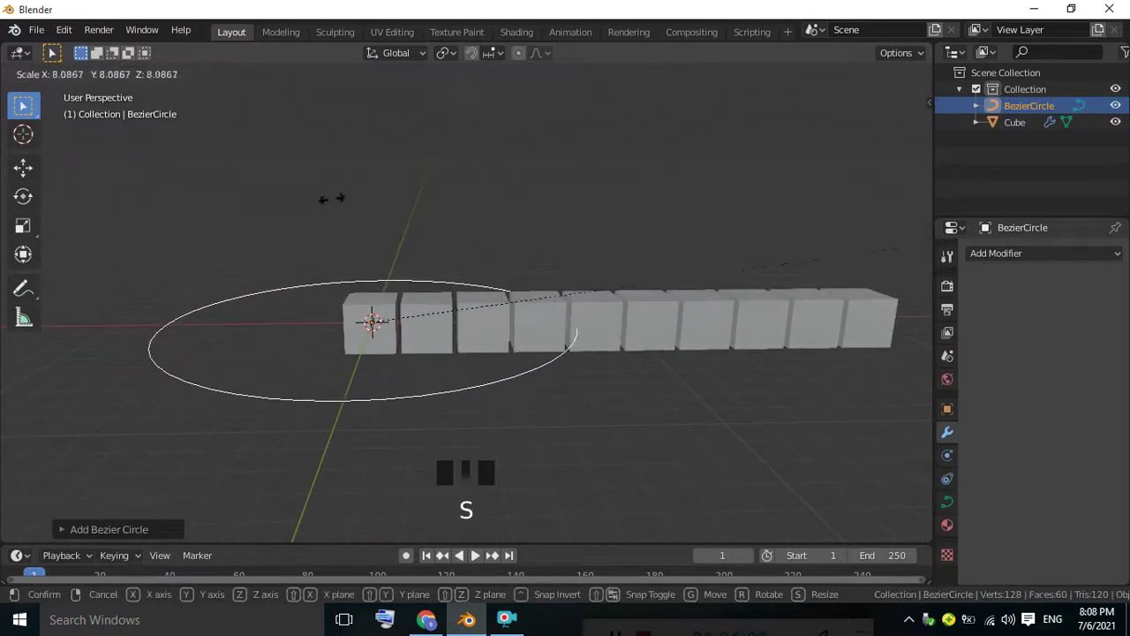
left_click_drag(555, 259, 525, 334)
Set the cube Array's Curve field to BezierCircle so the row extends to fill its length
left_click(526, 335)
left_click_drag(1101, 354, 721, 333)
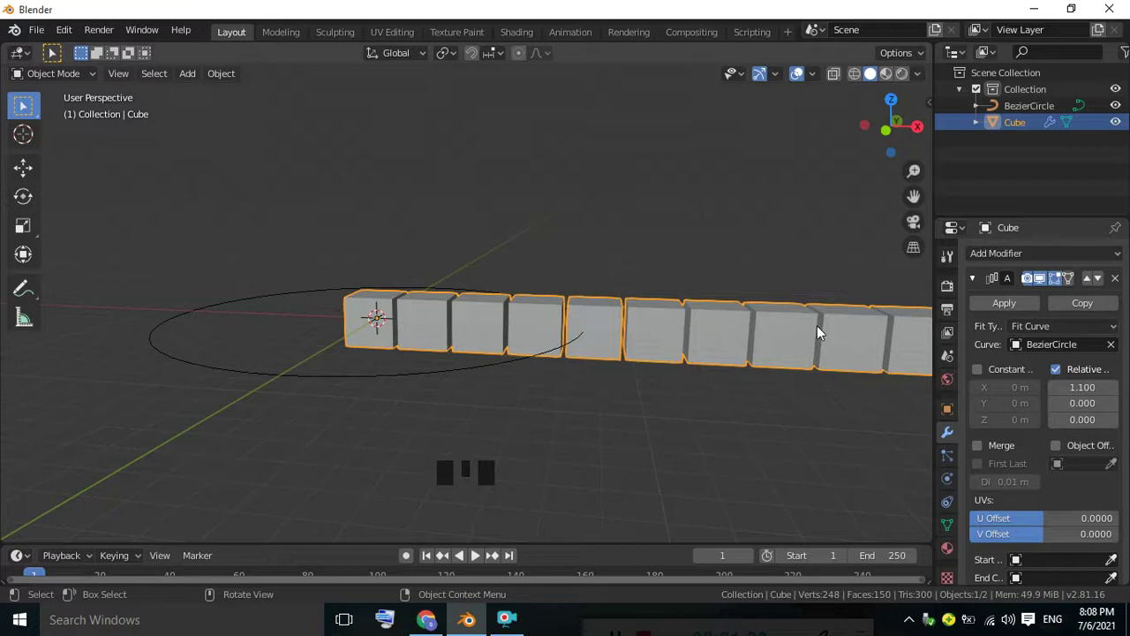
scroll("down", 3)
scroll("up", 3)
left_click_drag(734, 319, 458, 344)
left_click(458, 344)
left_click_drag(522, 329, 575, 333)
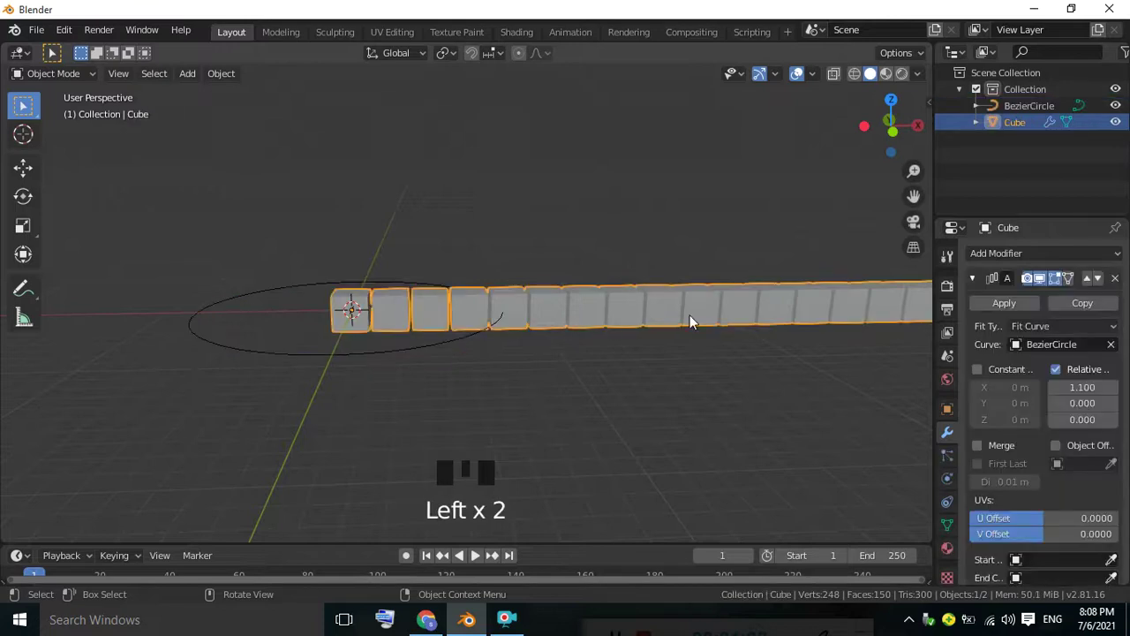
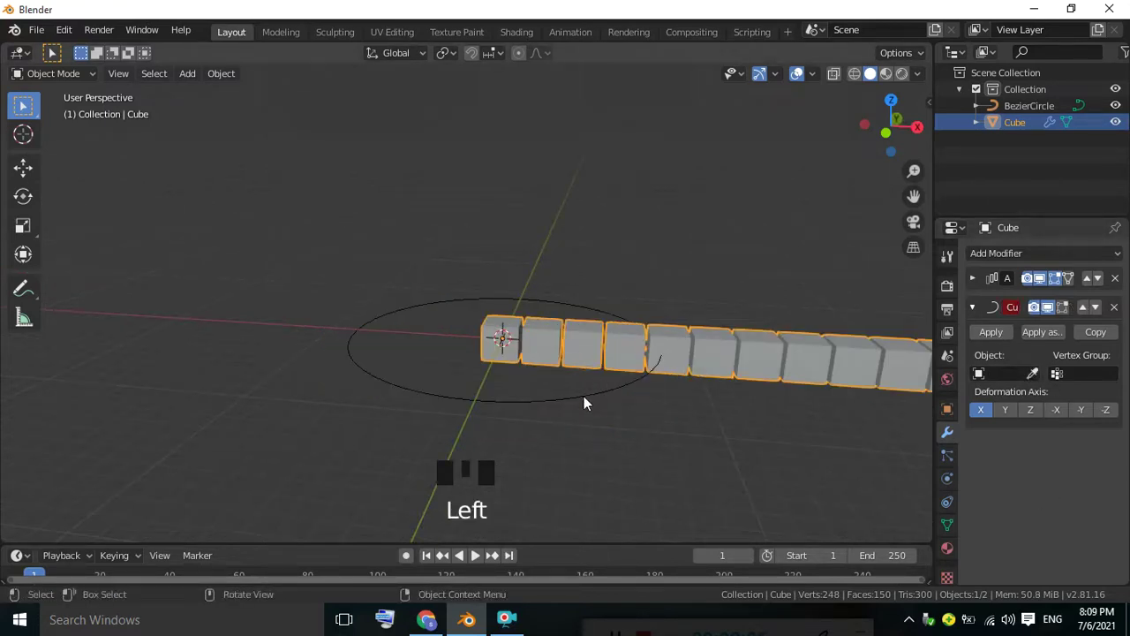
Clear the Array's Curve field and delete the Bezier circle, leaving a ten-cube row in front view
left_click(981, 284)
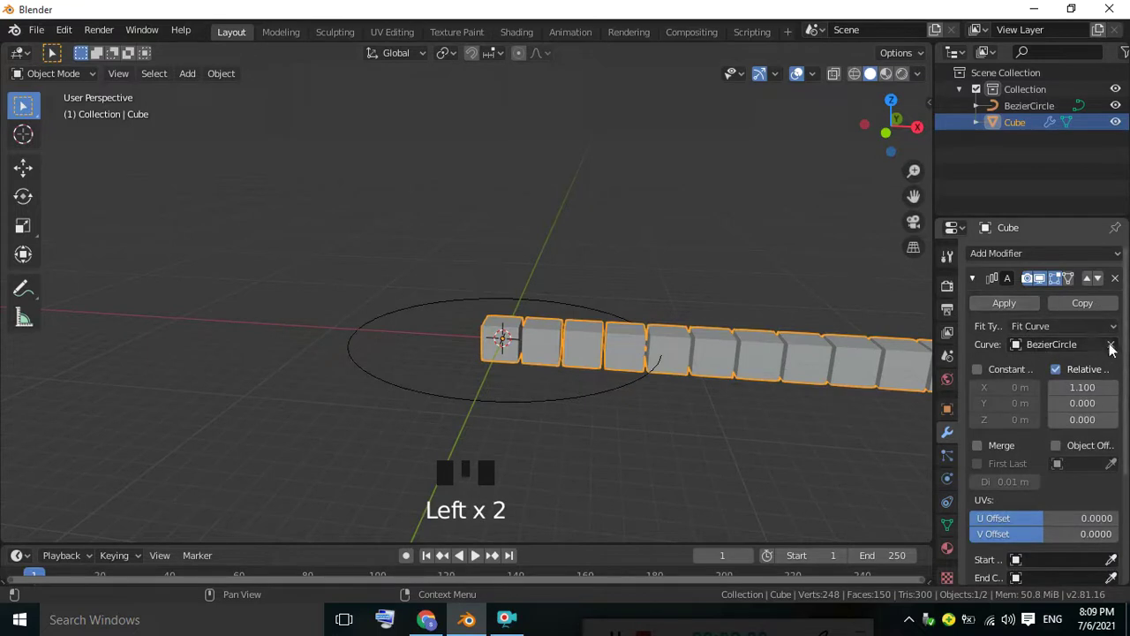
left_click(1118, 349)
left_click(535, 405)
left_click_drag(429, 297, 457, 332)
key("KP_1")
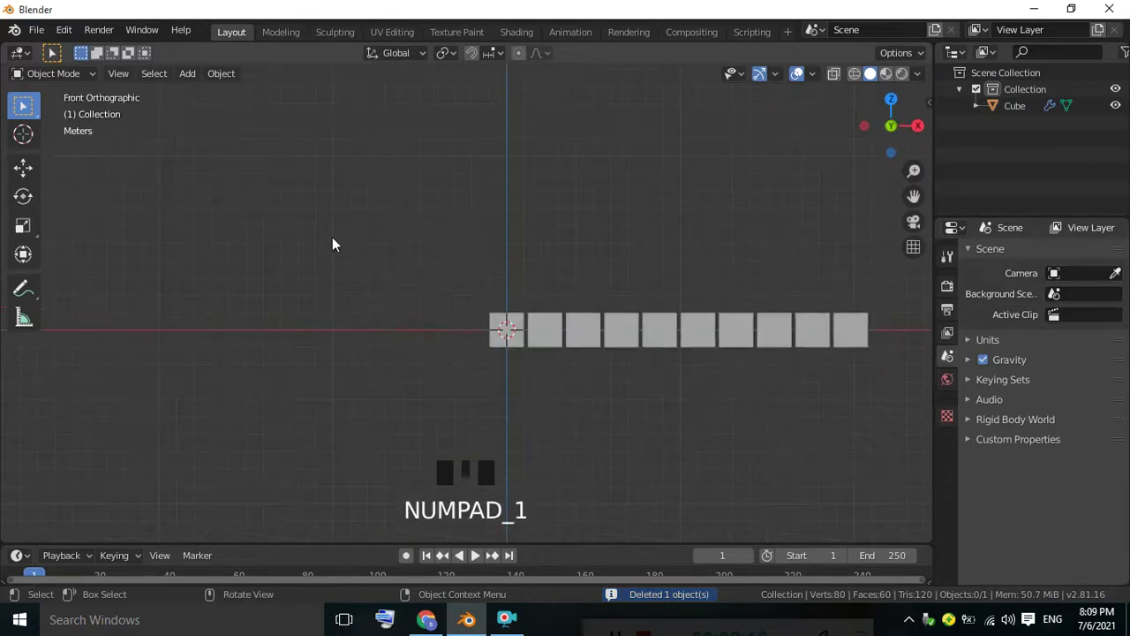
Add a NURBS path, redraw it as a large hand-drawn loop, and return to Object Mode
left_click_drag(197, 81, 218, 116)
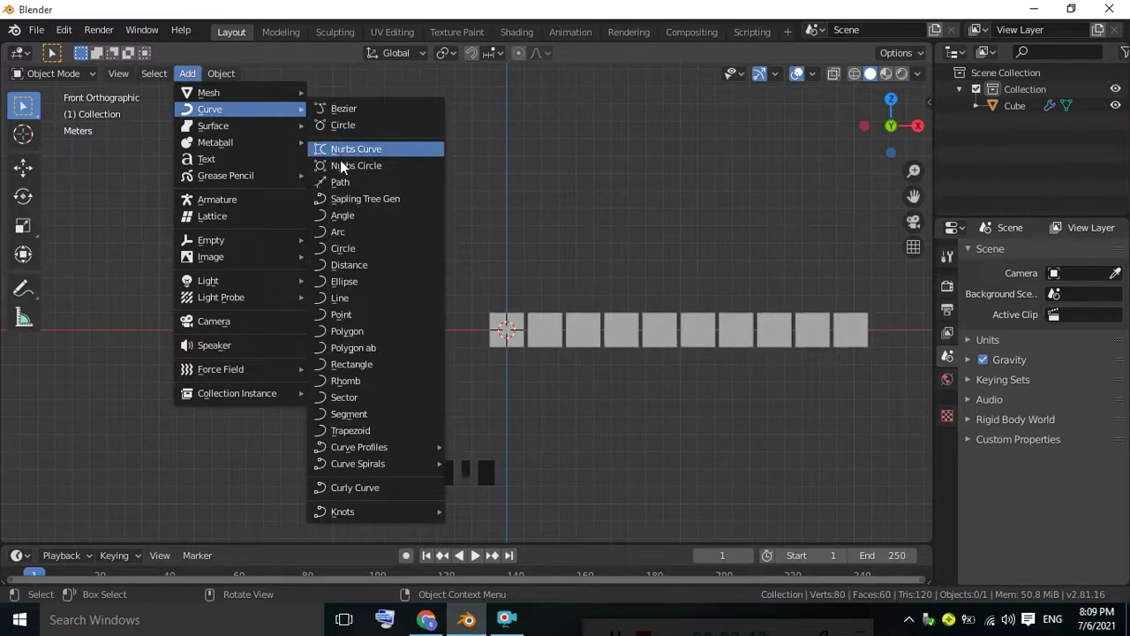
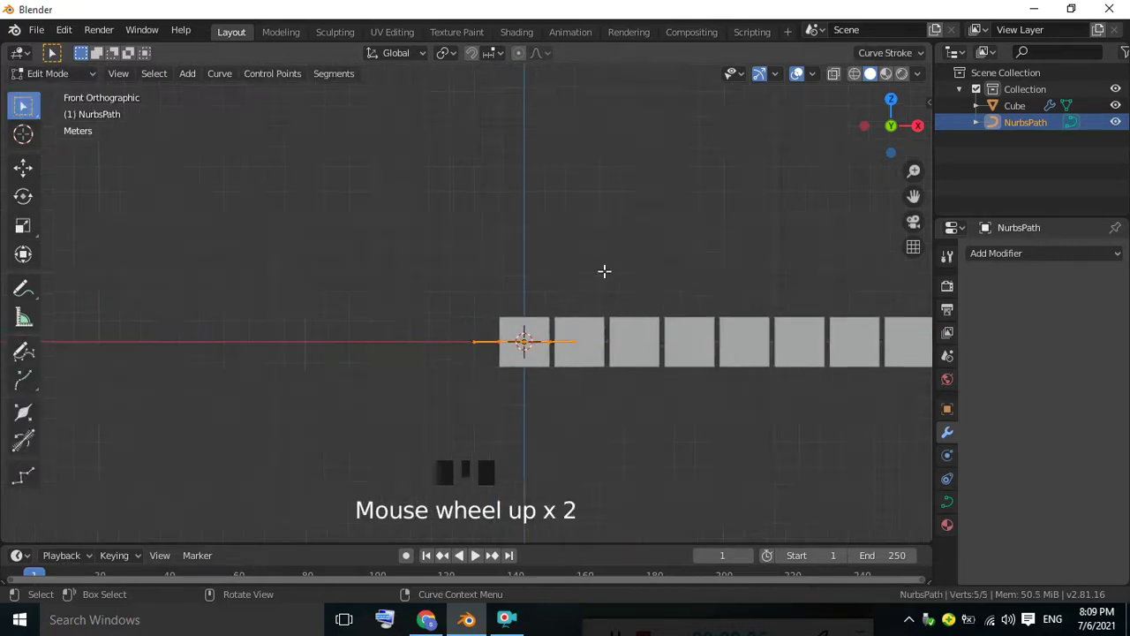
left_click(529, 335)
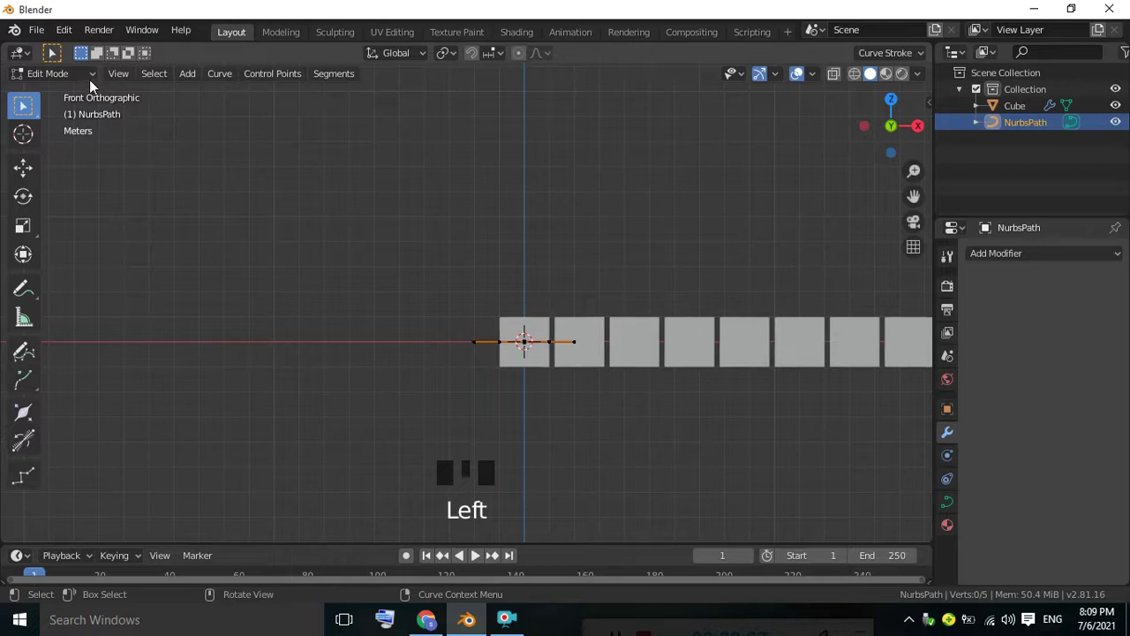
left_click_drag(98, 82, 471, 319)
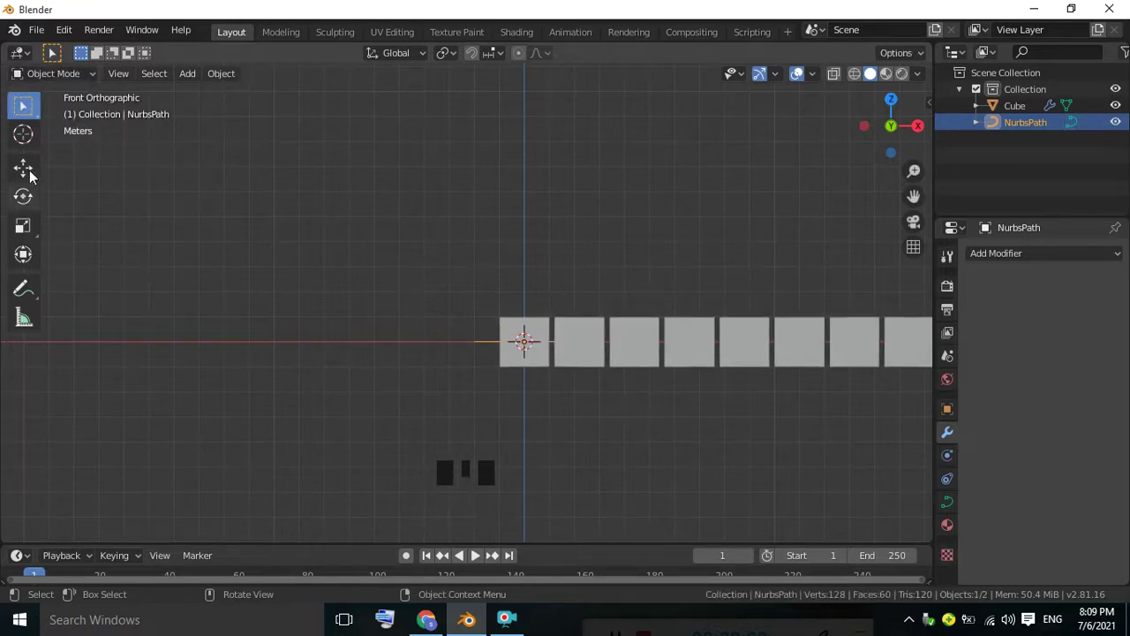
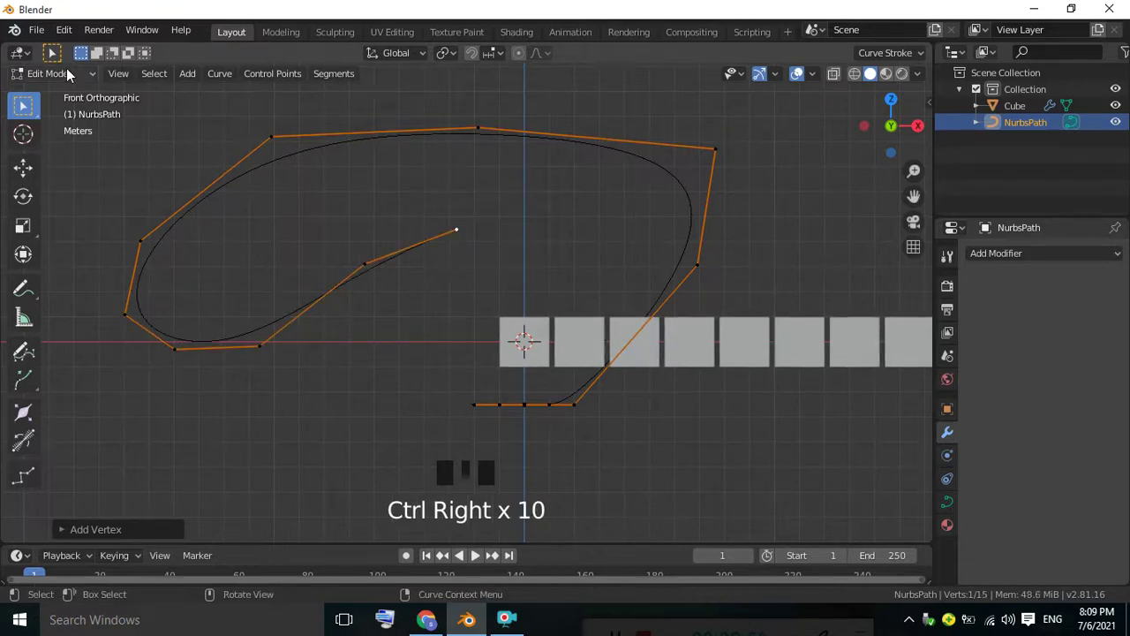
Point the cube's Array and Curve modifiers at NurbsPath so the row bends along it, then edit the path
left_click_drag(75, 76, 741, 348)
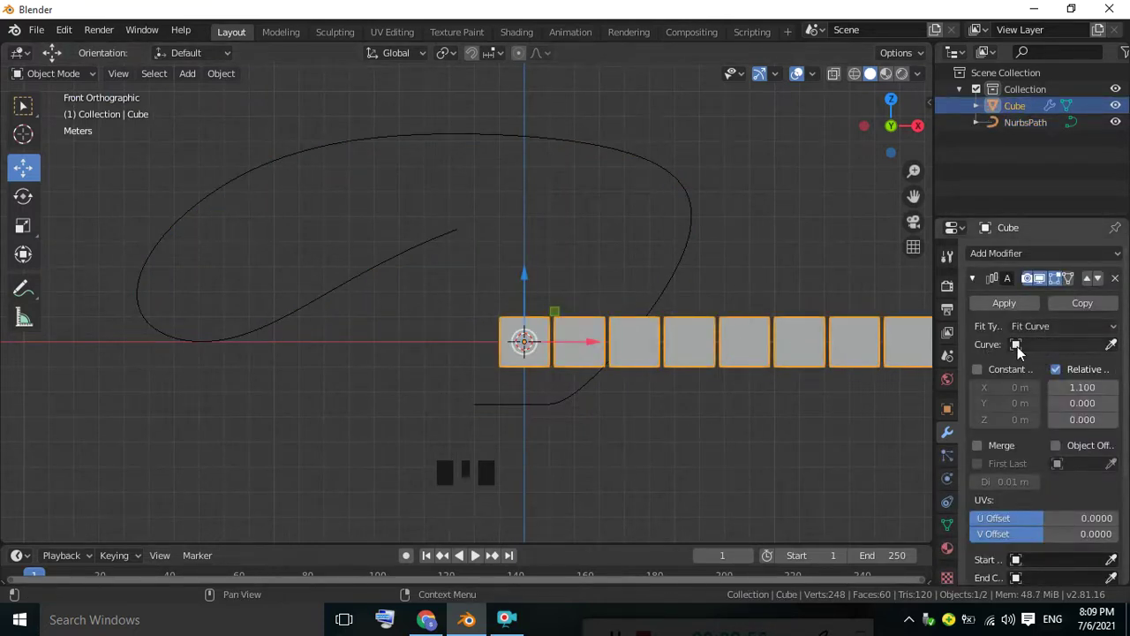
left_click_drag(1019, 353, 983, 286)
left_click(983, 286)
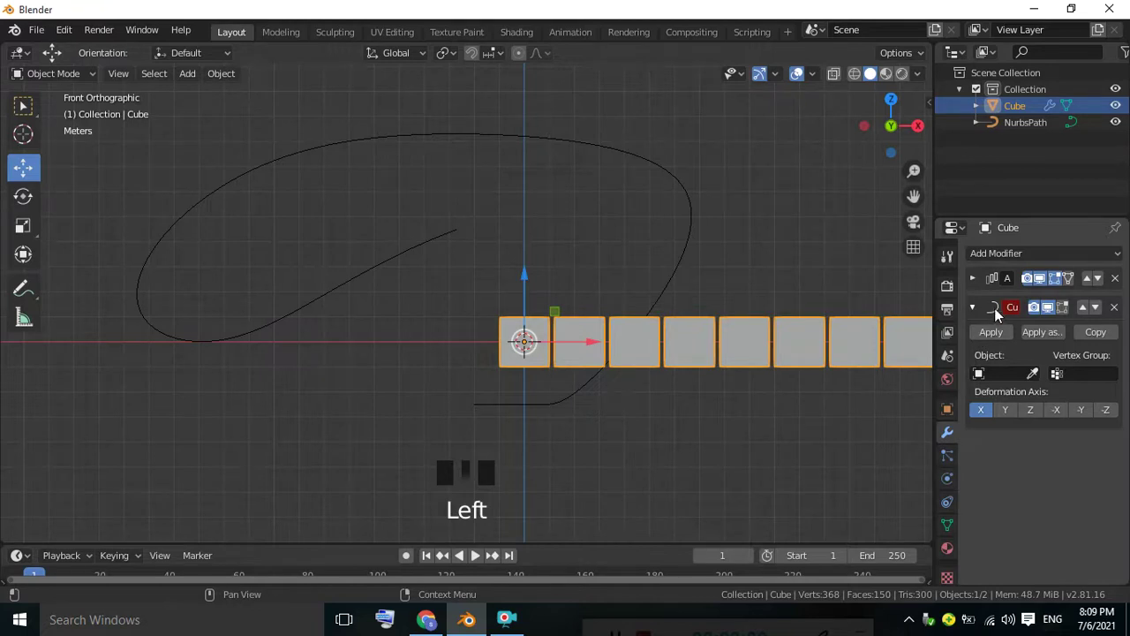
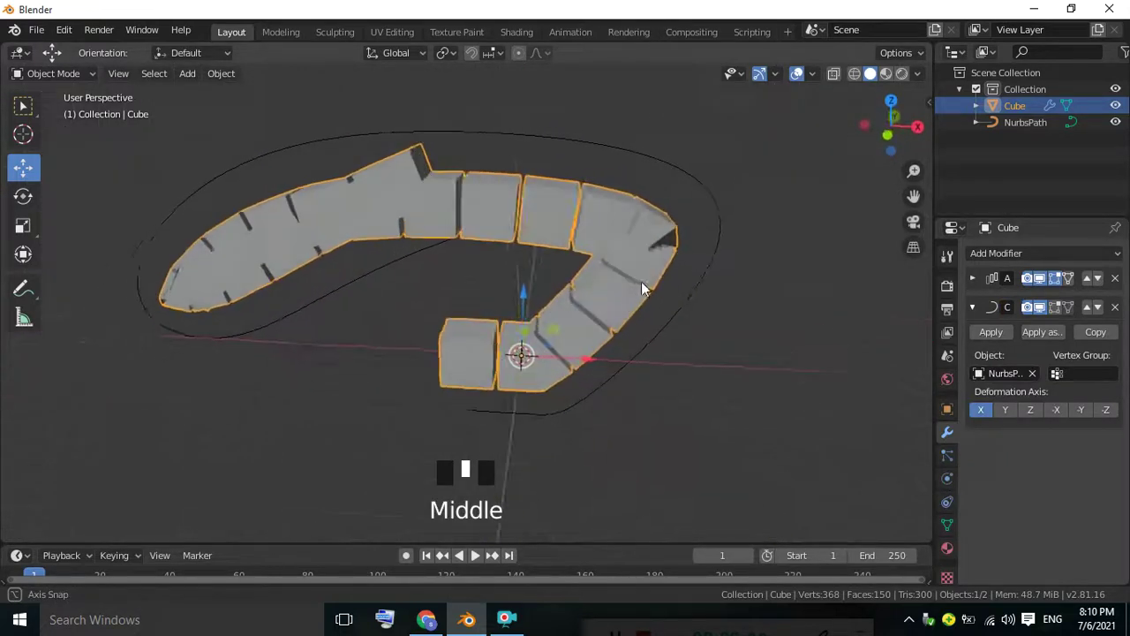
left_click_drag(683, 295, 603, 158)
left_click(603, 158)
left_click_drag(75, 72, 304, 152)
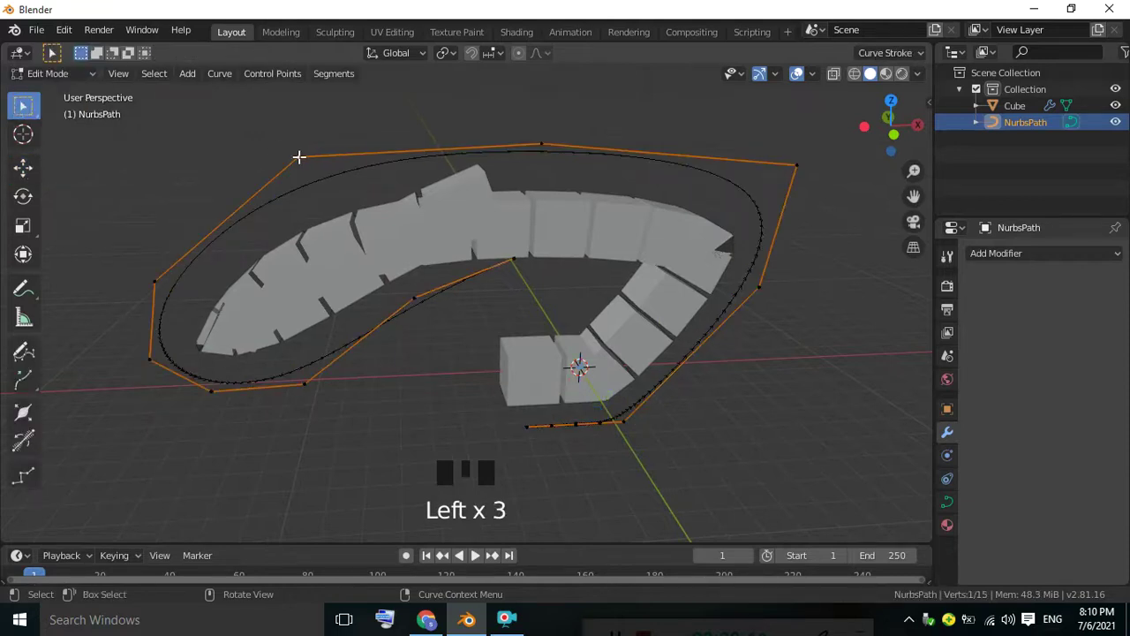
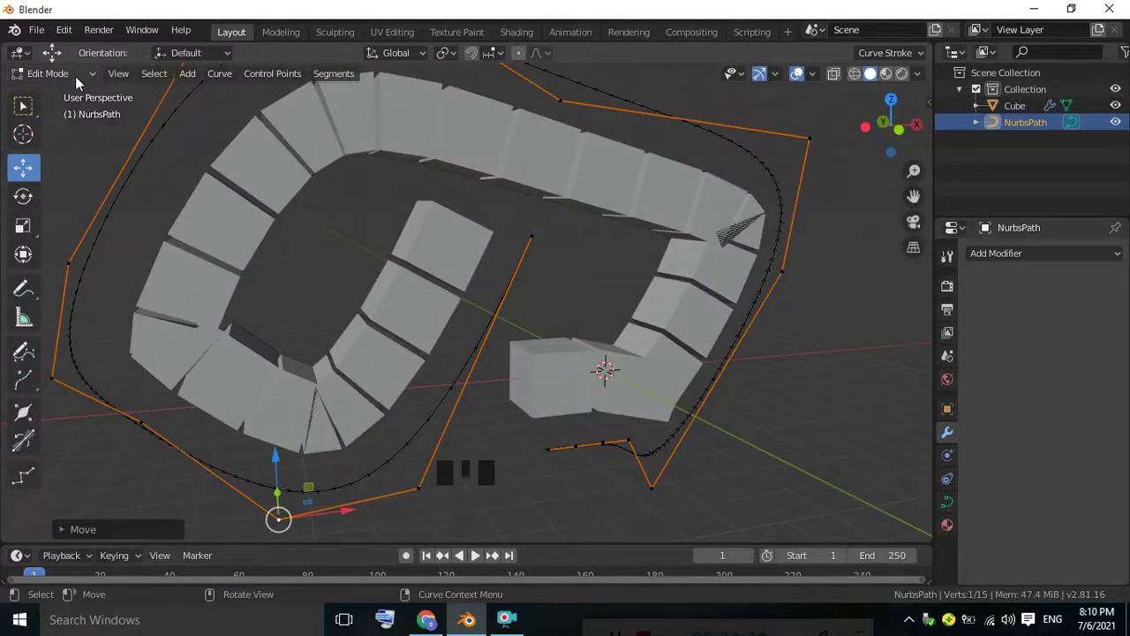
Move the NURBS control points outward into a wide rounded loop and return to front view
left_click_drag(78, 84, 550, 250)
scroll("down", 3)
left_click_drag(513, 243, 685, 274)
key("KP_1")
left_click(761, 195)
left_click_drag(617, 232, 649, 230)
left_click(717, 200)
left_click(693, 221)
left_click_drag(737, 191, 725, 217)
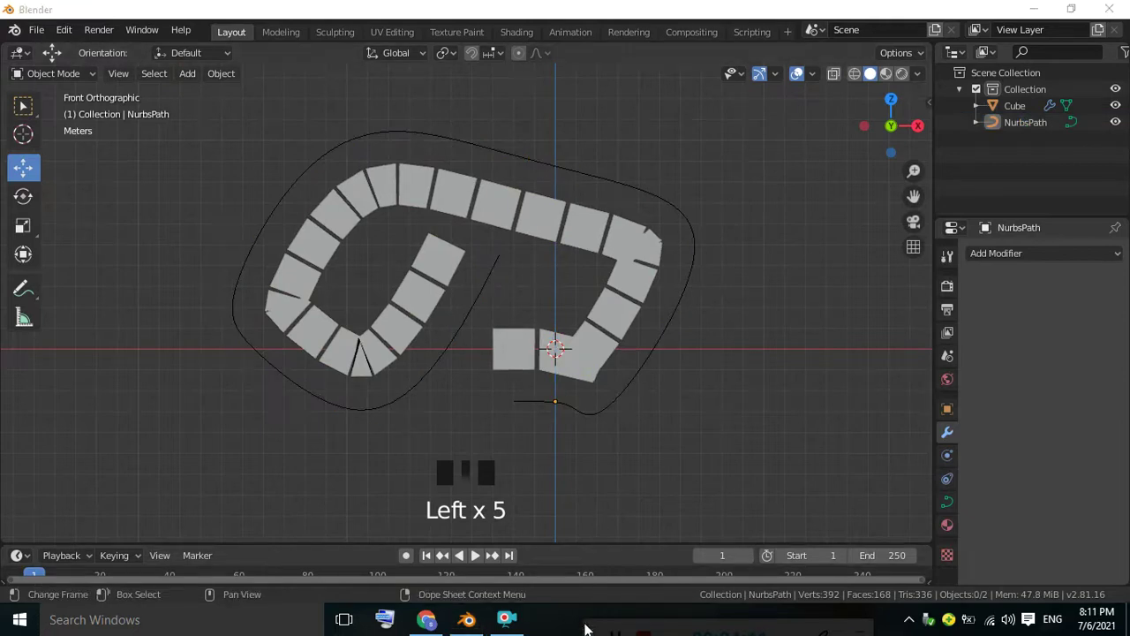